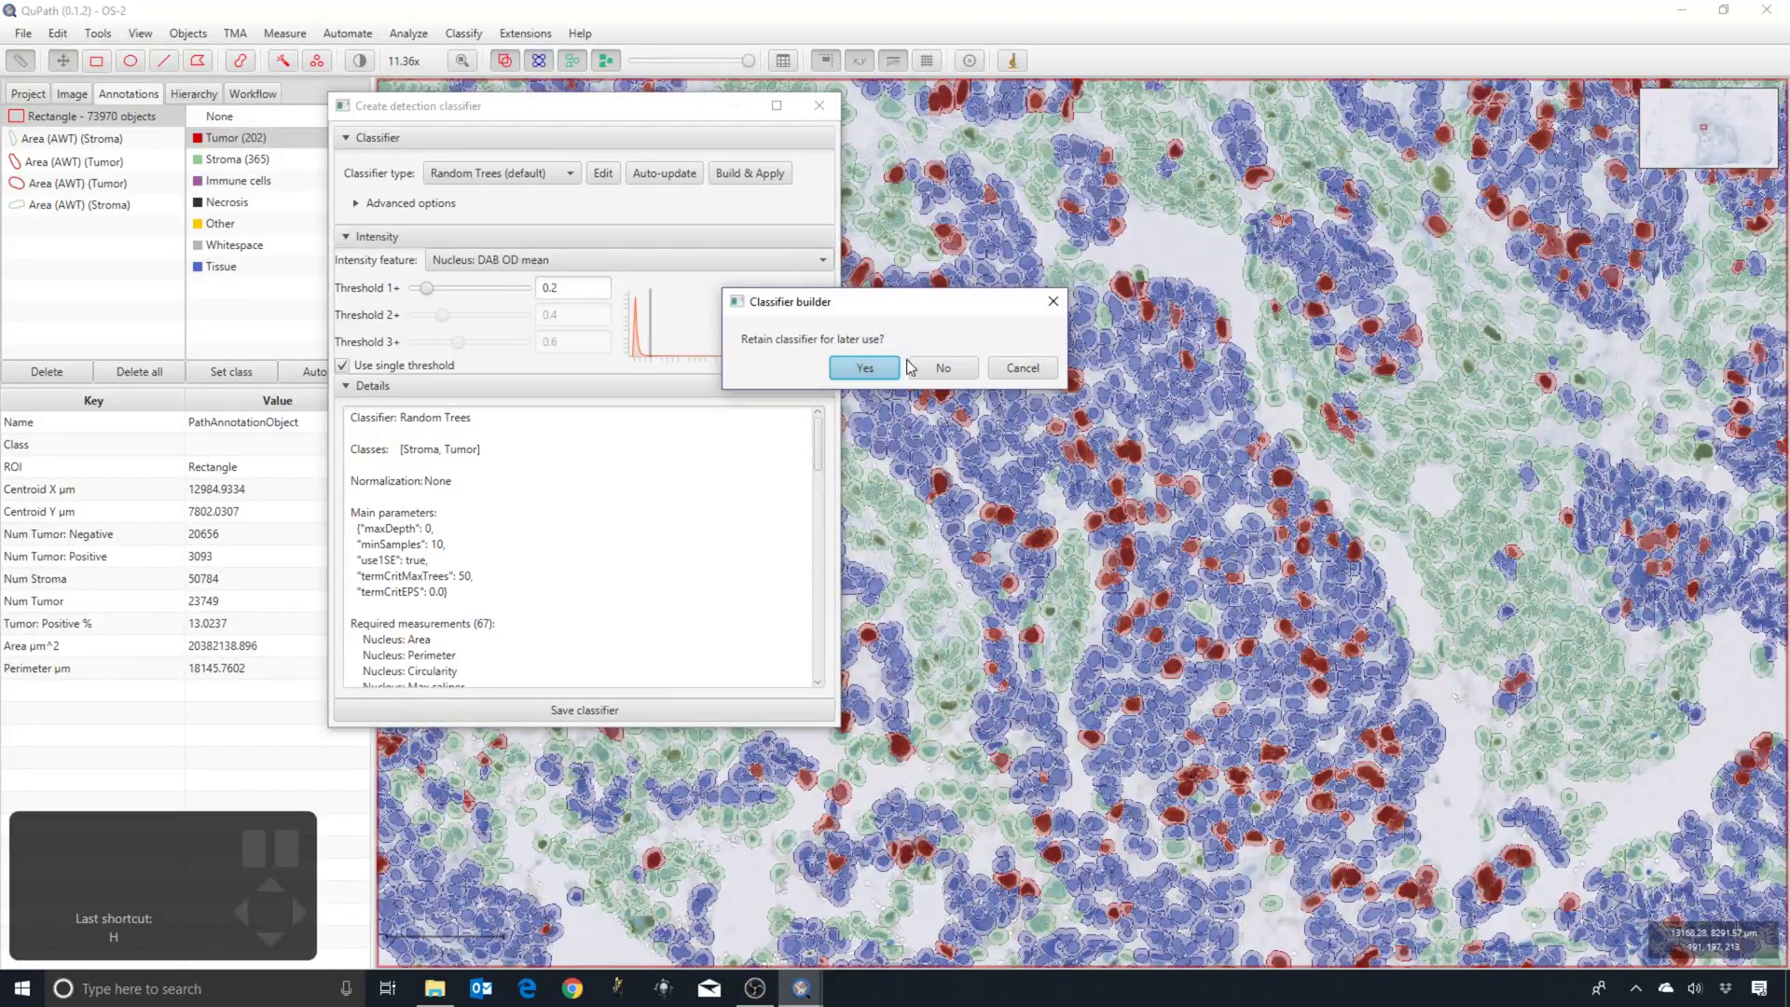
Zoom out to view the whole slide with cells classified as tumor or stroma.
{"action": "scroll", "scroll_direction": "down", "scroll_amount": 3}
{"action": "left_click_drag", "start_coordinate": [1207, 186], "coordinate": [1450, 310]}
{"action": "scroll", "scroll_direction": "down", "scroll_amount": 3}
{"action": "scroll", "scroll_direction": "down", "scroll_amount": 3}
{"action": "scroll", "scroll_direction": "down", "scroll_amount": 3}
{"action": "scroll", "scroll_direction": "down", "scroll_amount": 3}
{"action": "scroll", "scroll_direction": "down", "scroll_amount": 3}
{"action": "left_click", "coordinate": [792, 60]}
{"action": "scroll", "scroll_direction": "down", "scroll_amount": 3}
{"action": "scroll", "scroll_direction": "down", "scroll_amount": 3}
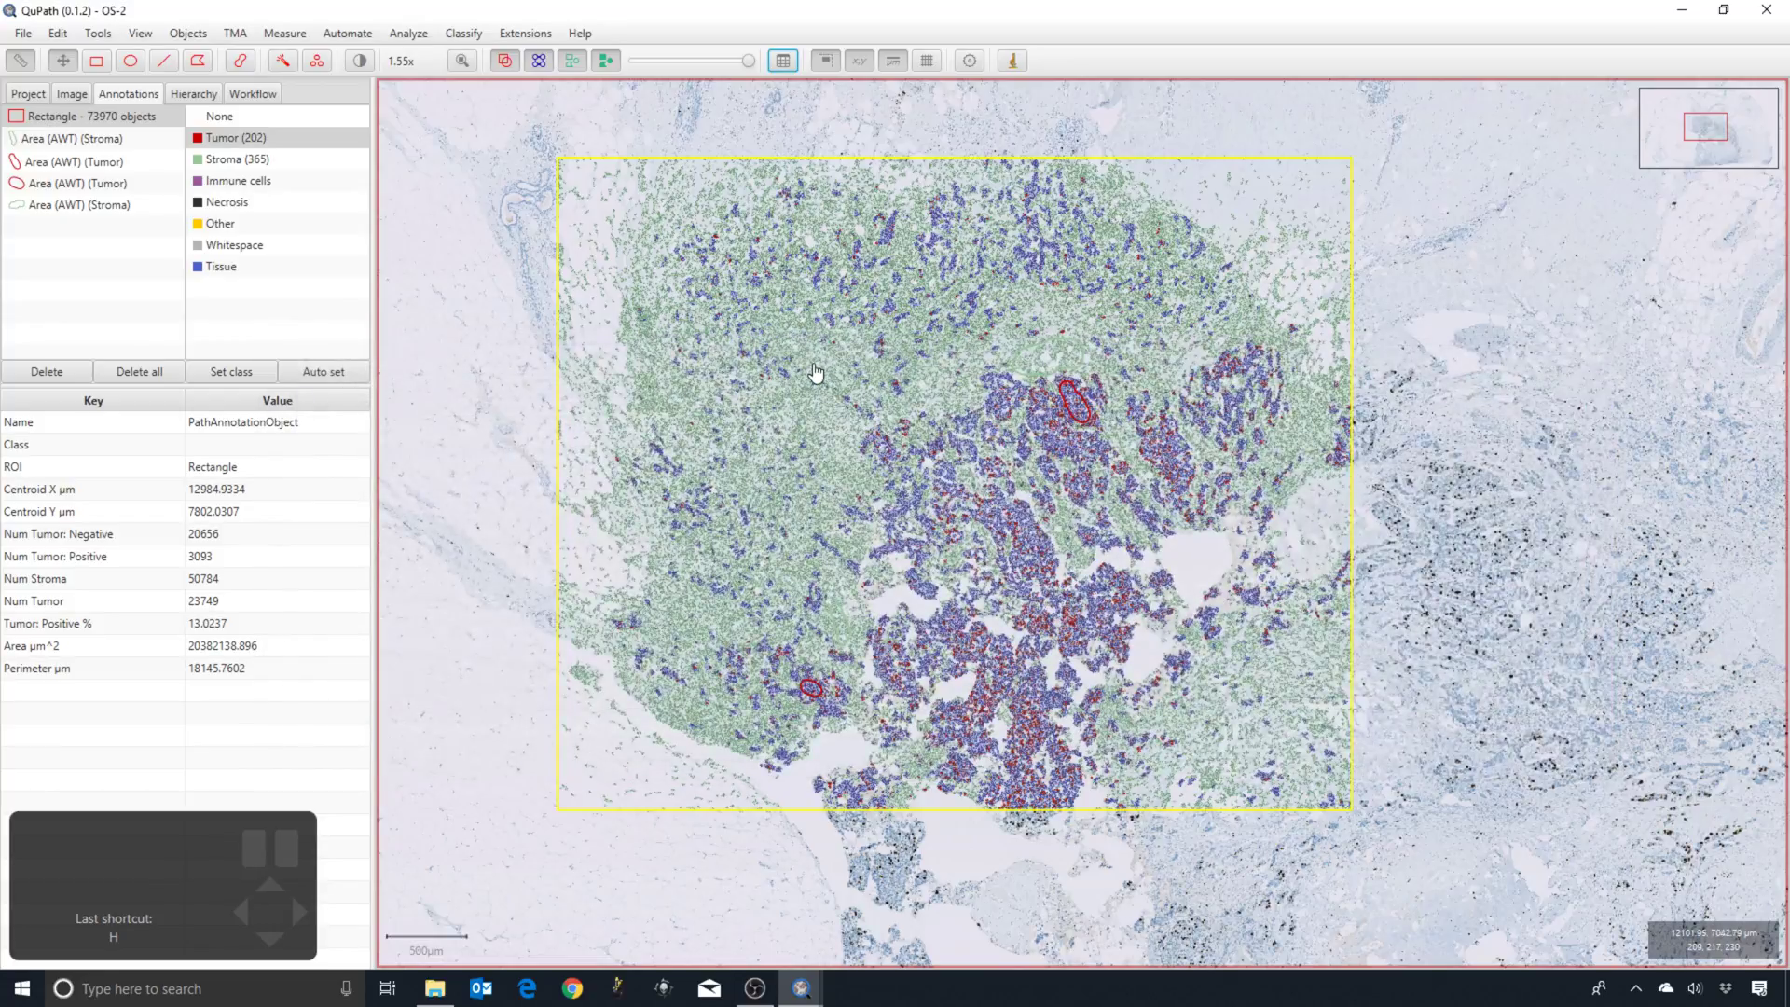
{"action": "left_click", "coordinate": [780, 55]}
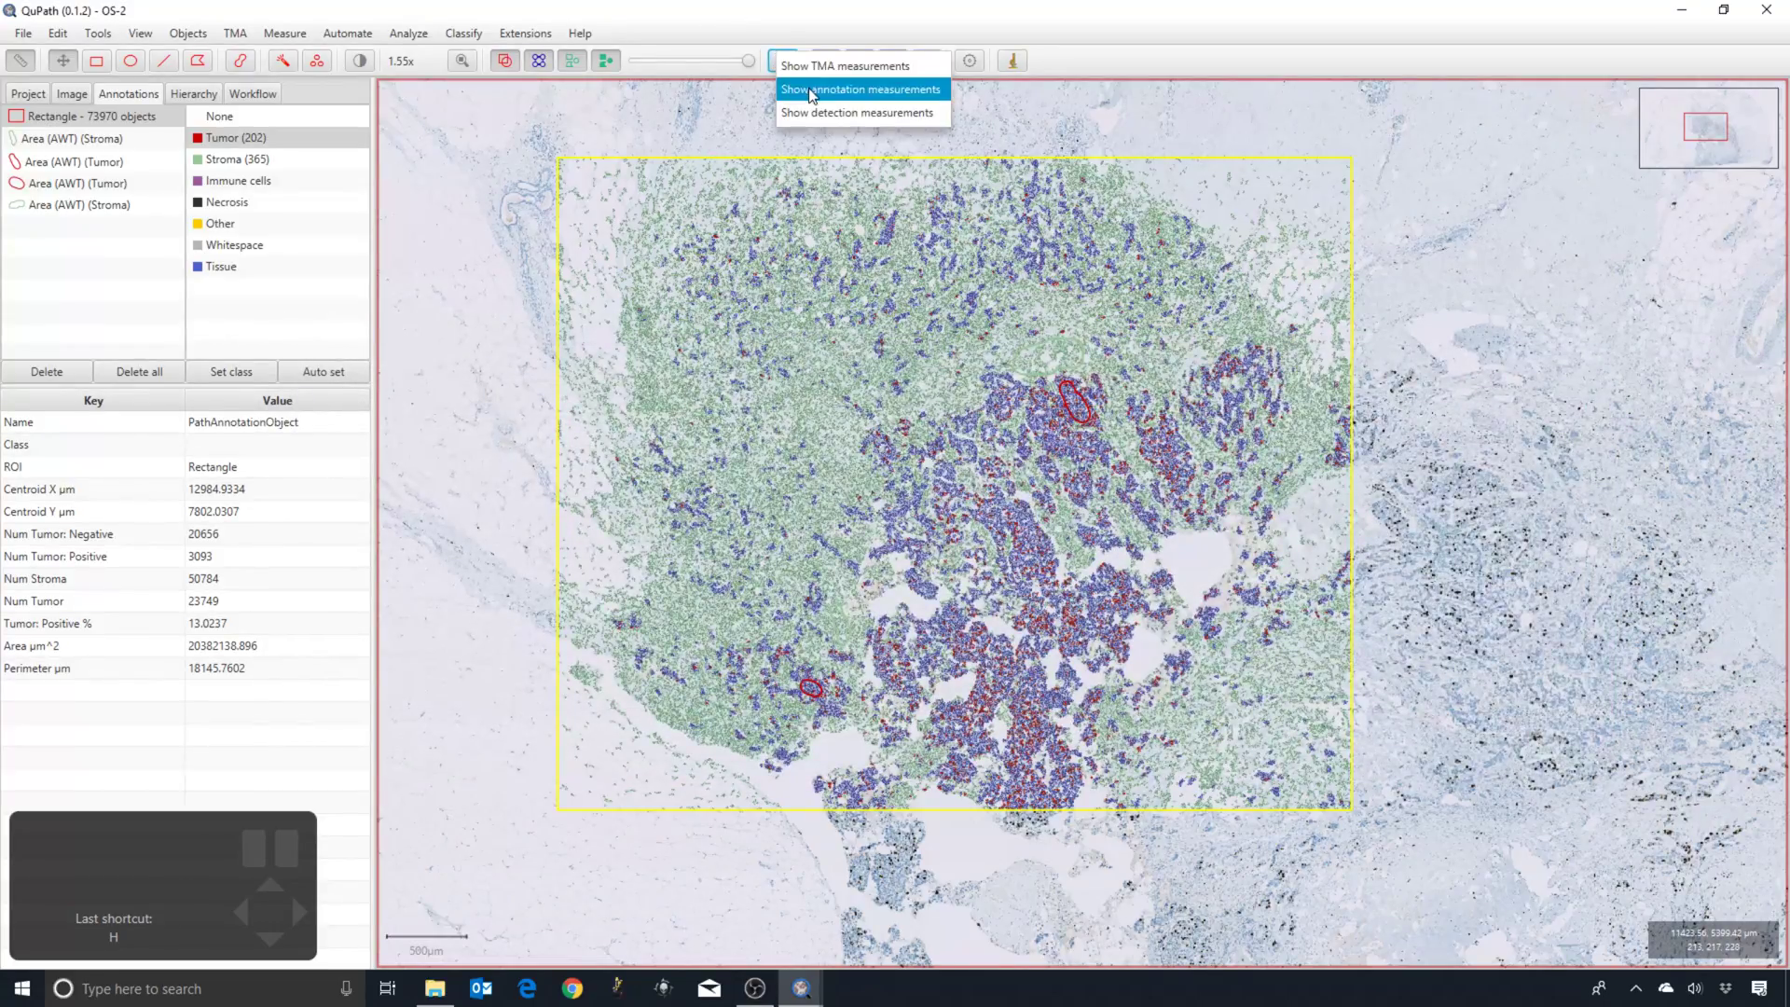